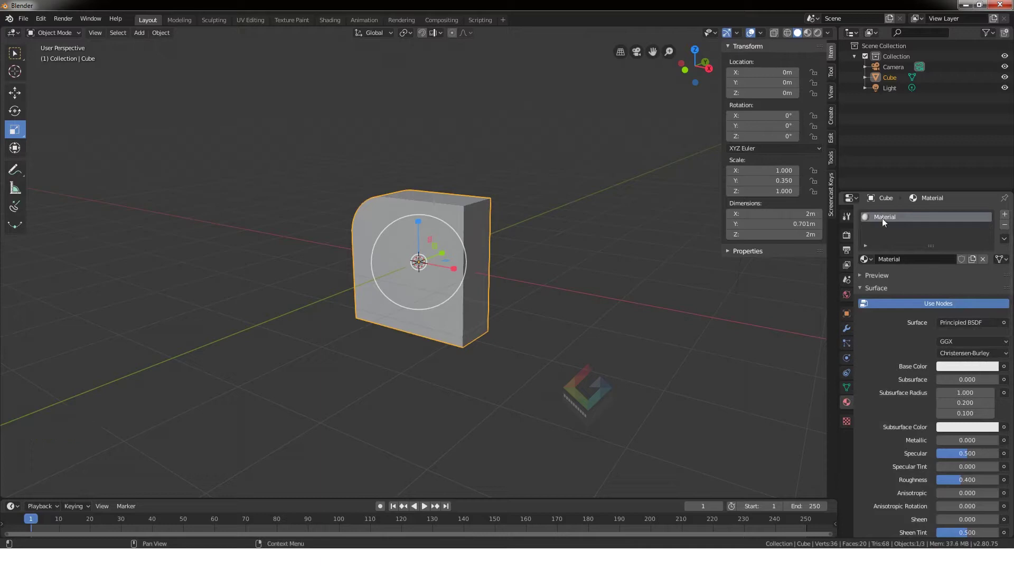
# Set the material's Base Color to red, Metallic about 0.76 and Roughness about 0.19
pyautogui.click(955, 371)
pyautogui.click(971, 369)
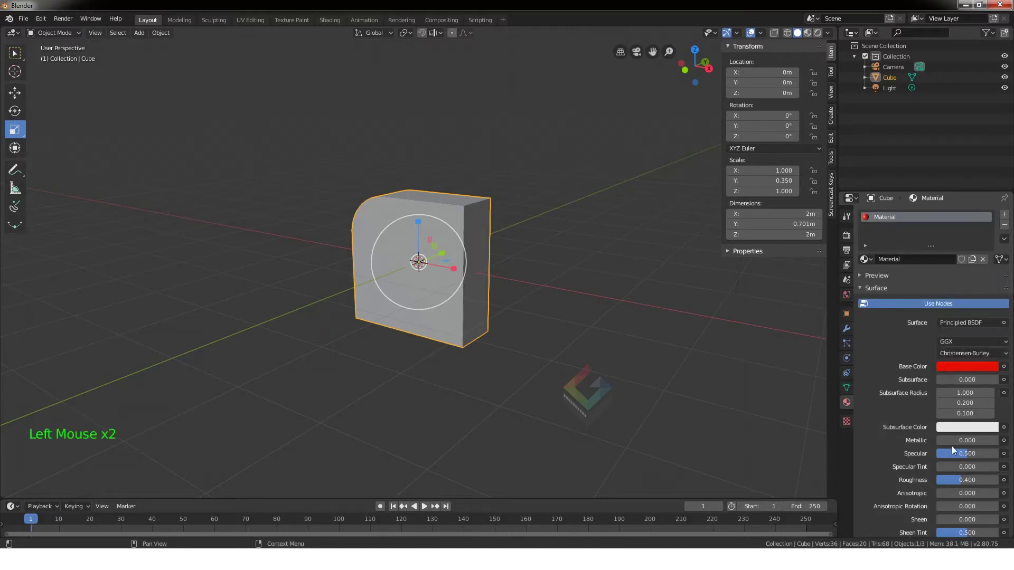
pyautogui.click(948, 444)
pyautogui.click(961, 489)
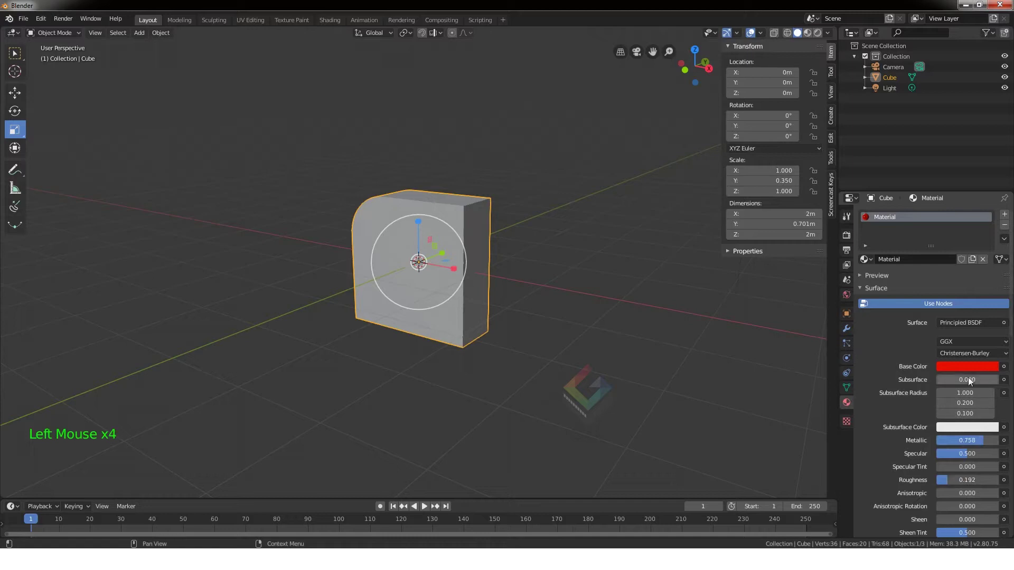
# Switch the rounded cube into Edit Mode and orbit around it to inspect the mesh
pyautogui.click(843, 111)
pyautogui.middleClick(618, 240)
pyautogui.rightClick(449, 213)
pyautogui.middleClick(503, 260)
pyautogui.rightClick(436, 210)
pyautogui.middleClick(506, 246)
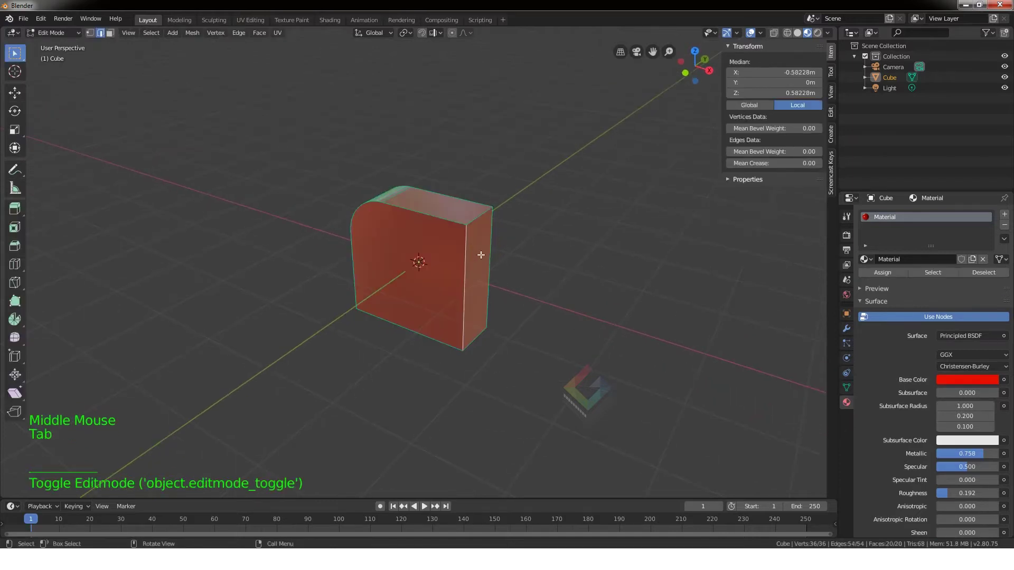
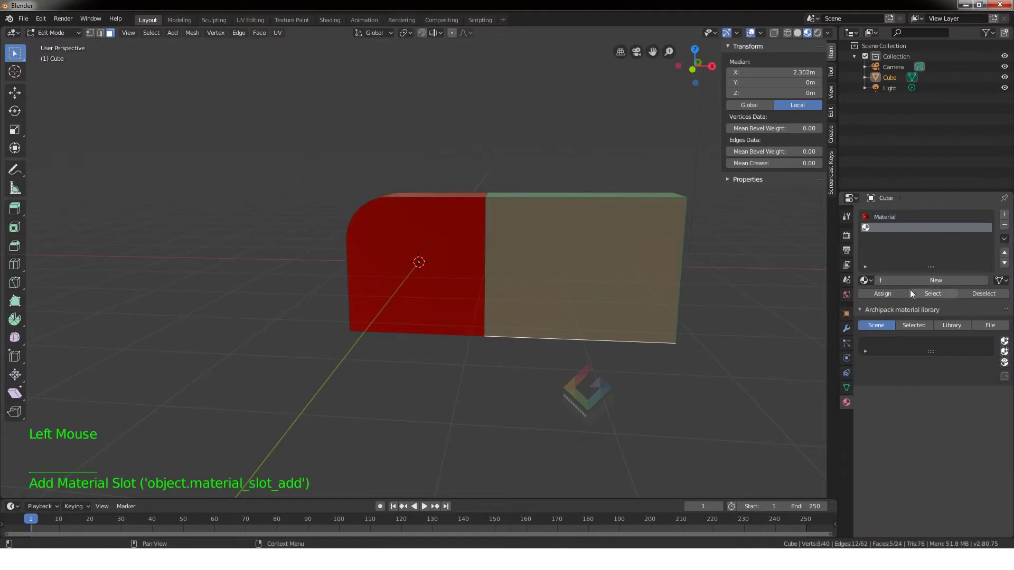
# Add a second material slot holding a white metallic material for the extruded section
pyautogui.click(922, 287)
pyautogui.click(892, 297)
pyautogui.click(951, 480)
pyautogui.click(963, 521)
# Assign the white material, return to Object Mode and add a Text object
pyautogui.press('a')
pyautogui.press('Tab')
pyautogui.middleClick(556, 371)
pyautogui.scroll(-3)
pyautogui.scroll(3)
pyautogui.scroll(3)
pyautogui.press('shift+a')
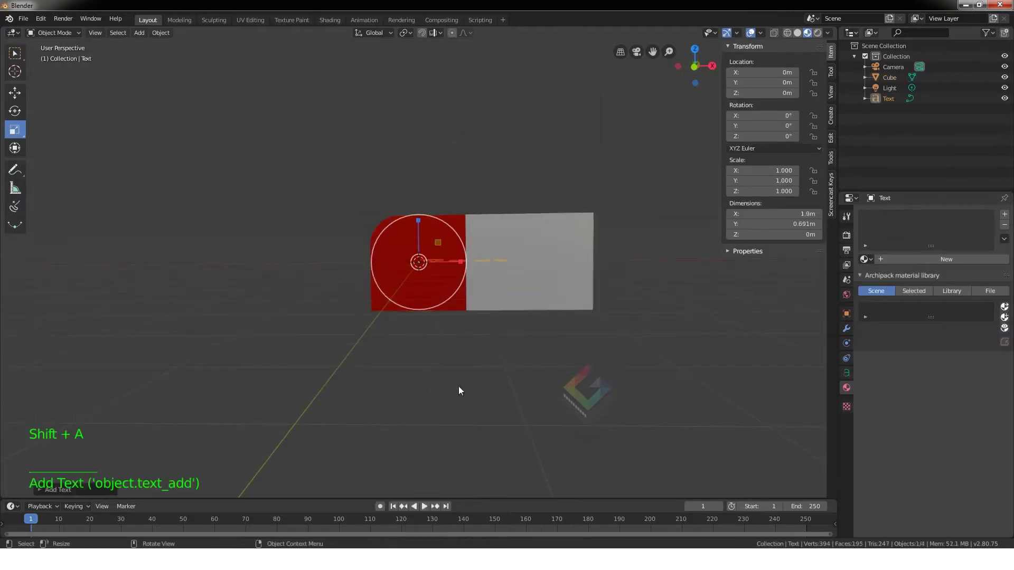
# Rotate the text 90° on X and change its content to '8'
pyautogui.press('r')
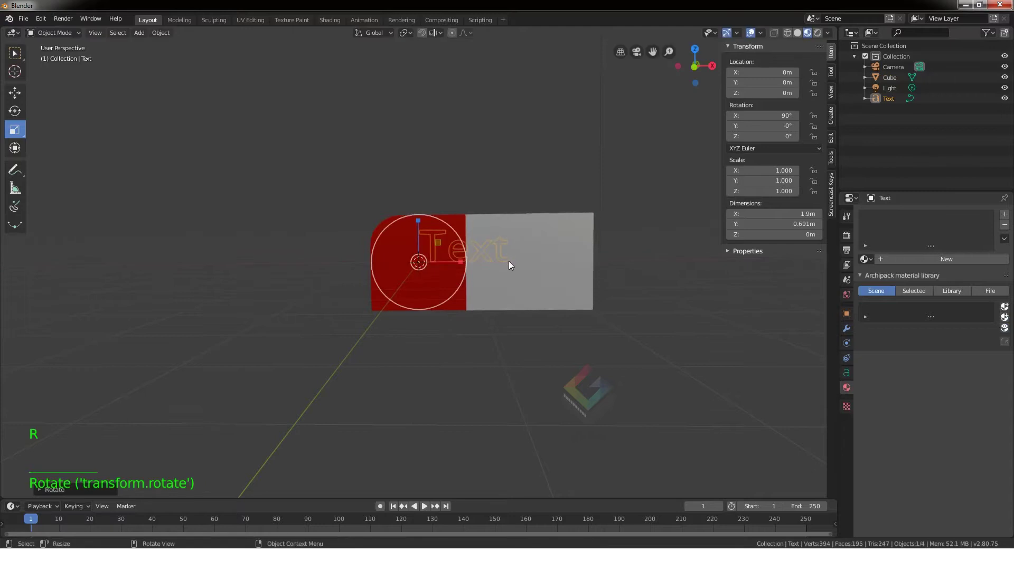
pyautogui.press('Tab')
pyautogui.press('BackSpace')
pyautogui.press('BackSpace')
pyautogui.press('BackSpace')
pyautogui.press('BackSpace')
pyautogui.press('KP_8')
pyautogui.press('Tab')
# Give the 8 Extrude and Bevel depth and load the Impact font for it
pyautogui.press('s')
pyautogui.middleClick(564, 358)
pyautogui.click(22, 94)
pyautogui.click(445, 257)
pyautogui.click(852, 377)
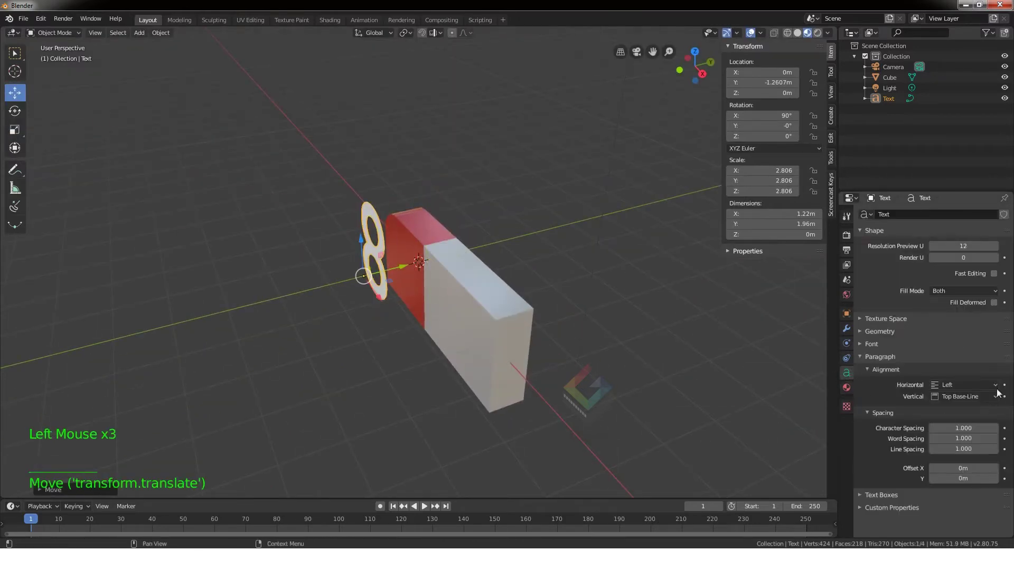
pyautogui.click(859, 346)
pyautogui.click(997, 365)
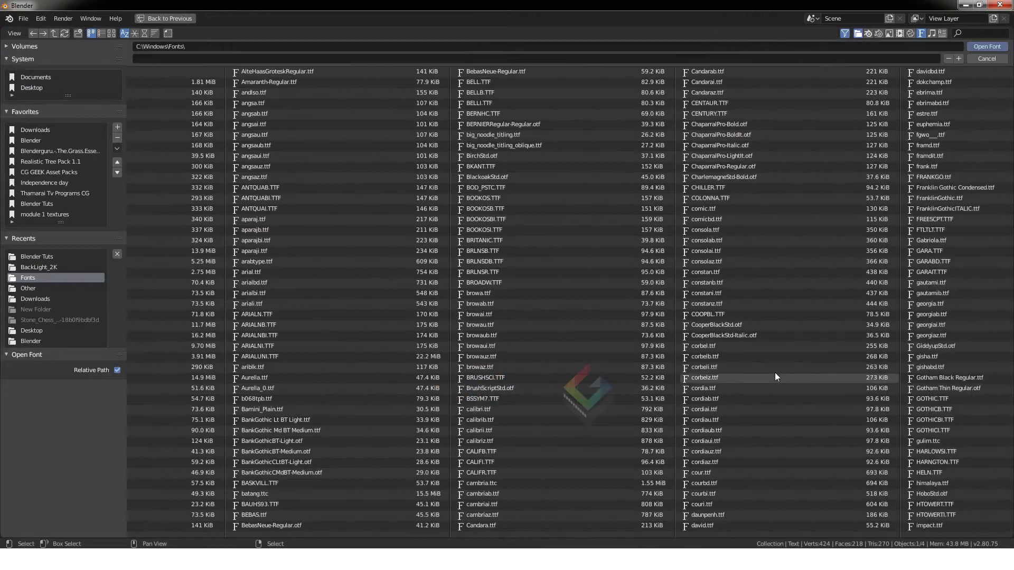
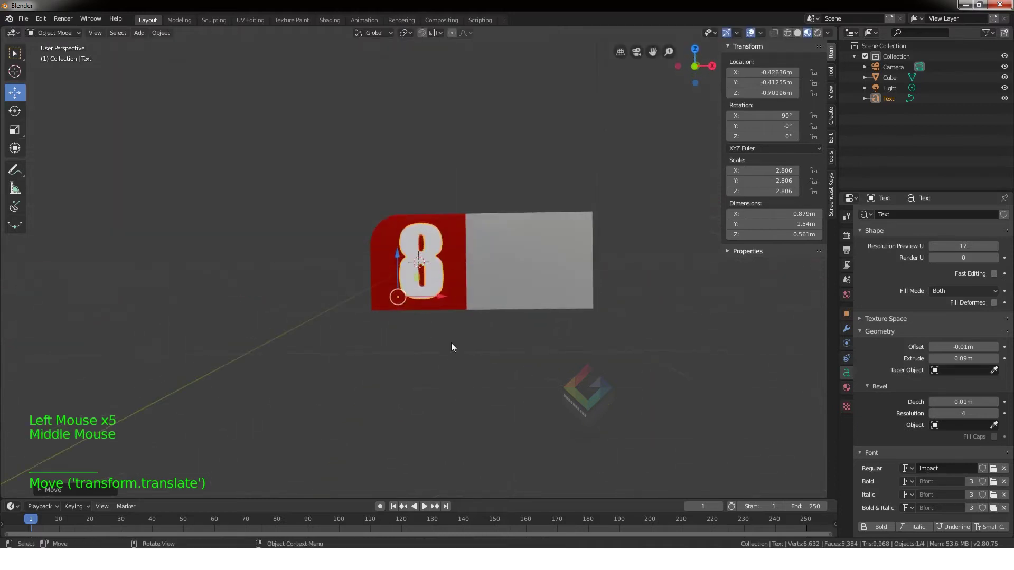
# Scale the 8 up and position it on the red end of the block
pyautogui.press('s')
pyautogui.click(401, 258)
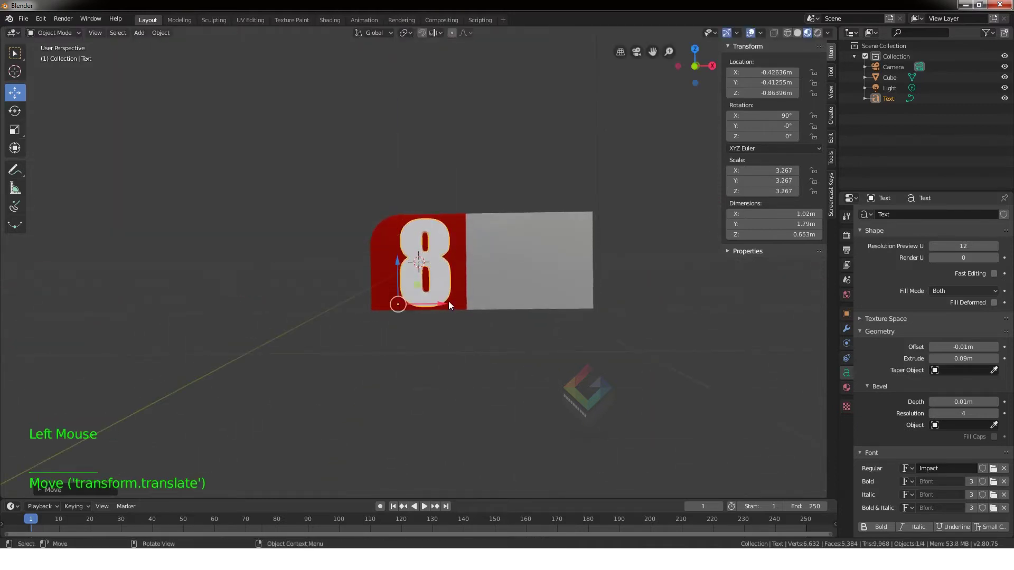
pyautogui.click(447, 304)
pyautogui.press('s')
pyautogui.click(398, 262)
pyautogui.click(440, 303)
pyautogui.click(435, 266)
# Duplicate the 8 beside it and retype the copy as 'NEWS'
pyautogui.press('shift+d')
pyautogui.click(443, 304)
pyautogui.press('Tab')
pyautogui.press('BackSpace')
pyautogui.press('shift+n')
pyautogui.press('shift+e')
pyautogui.press('shift+w')
pyautogui.press('shift+s')
pyautogui.press('Tab')
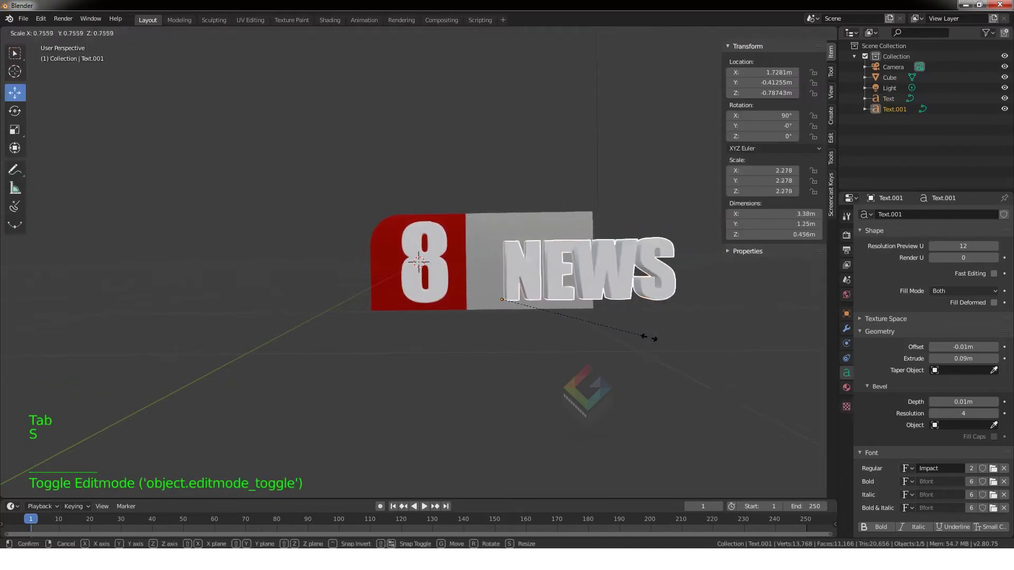
# Scale the NEWS text to fit beside the 8 on the block
pyautogui.press('s')
pyautogui.click(542, 301)
pyautogui.press('s')
pyautogui.click(474, 268)
pyautogui.press('s')
pyautogui.click(476, 244)
# Give the NEWS text a red metallic, glossy material
pyautogui.click(849, 391)
pyautogui.click(947, 264)
pyautogui.click(960, 370)
pyautogui.click(947, 448)
pyautogui.click(967, 488)
# Scale the cube down on Y to slim the logo block's depth
pyautogui.middleClick(575, 394)
pyautogui.click(453, 306)
pyautogui.click(460, 257)
pyautogui.click(441, 282)
pyautogui.click(299, 198)
pyautogui.click(19, 115)
pyautogui.click(18, 135)
pyautogui.click(19, 131)
pyautogui.click(460, 260)
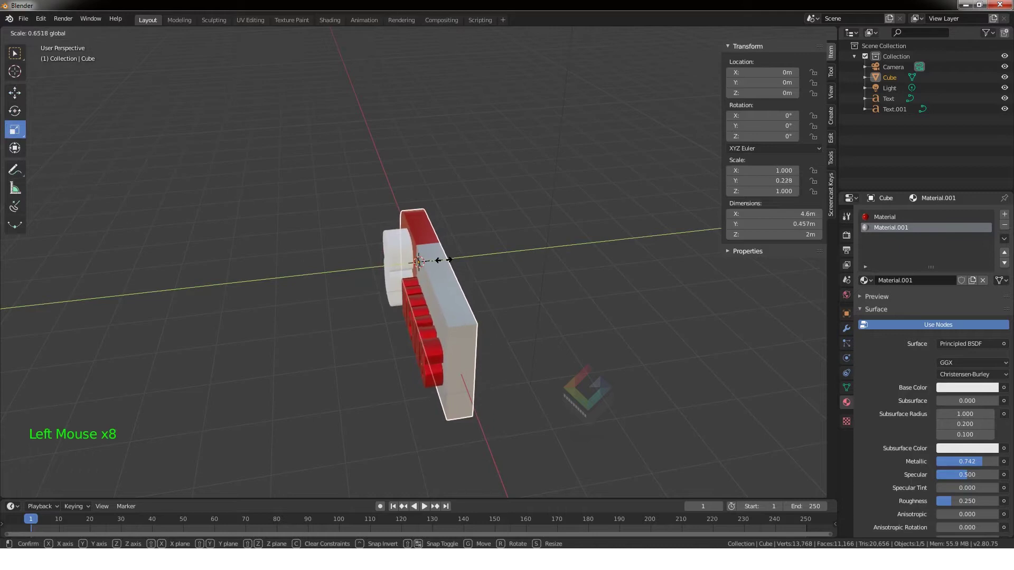
pyautogui.click(19, 95)
pyautogui.click(460, 258)
# Select the logo objects and move them up on Z above the ground
pyautogui.middleClick(475, 309)
pyautogui.scroll(-3)
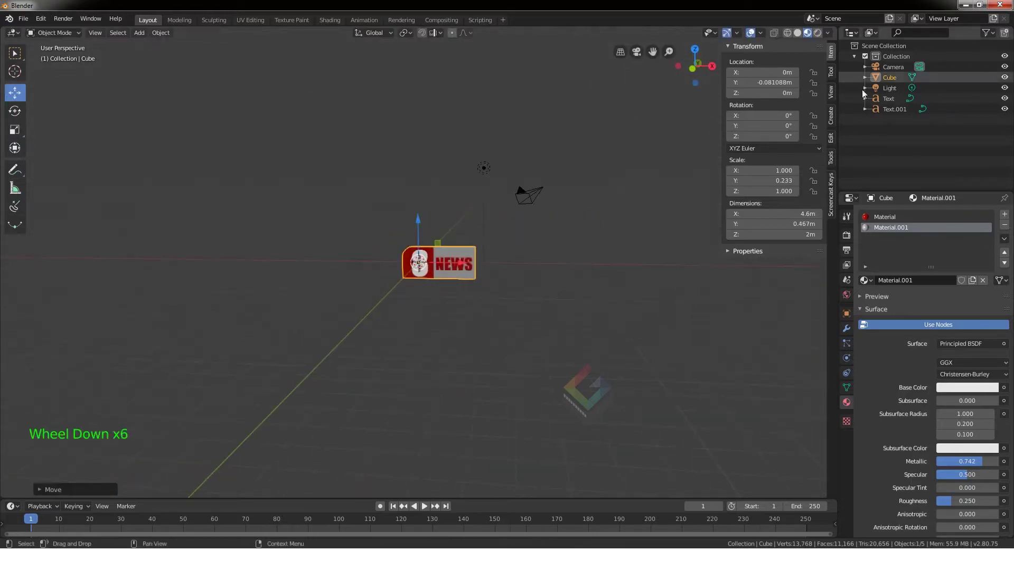
pyautogui.scroll(3)
pyautogui.click(453, 227)
pyautogui.click(556, 256)
pyautogui.scroll(-3)
pyautogui.scroll(-3)
pyautogui.click(431, 238)
pyautogui.middleClick(486, 315)
pyautogui.scroll(-3)
pyautogui.press('shift+a')
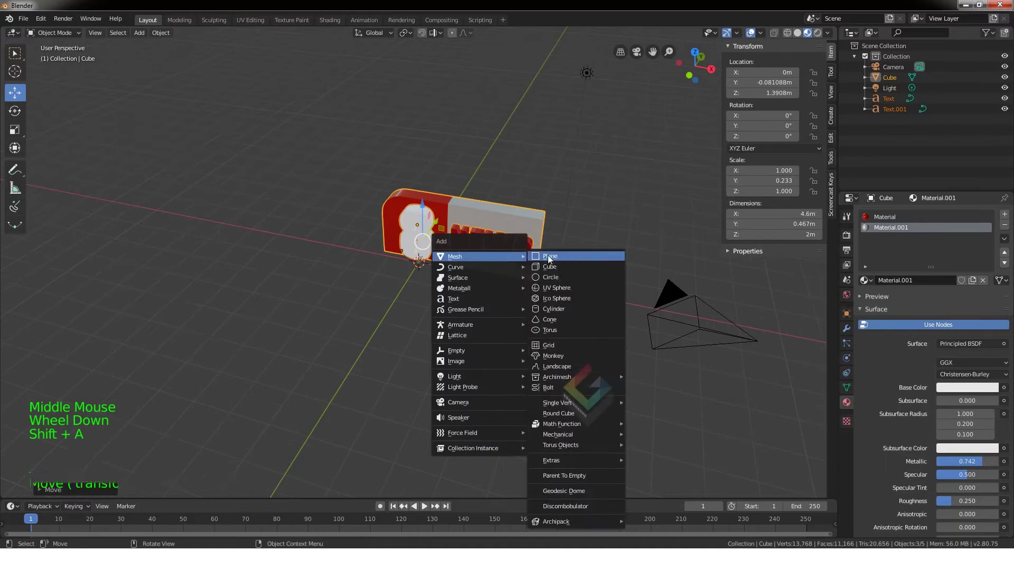
# Add a mesh plane and scale it up into a large floor under the logo
pyautogui.press('d')
pyautogui.press('s')
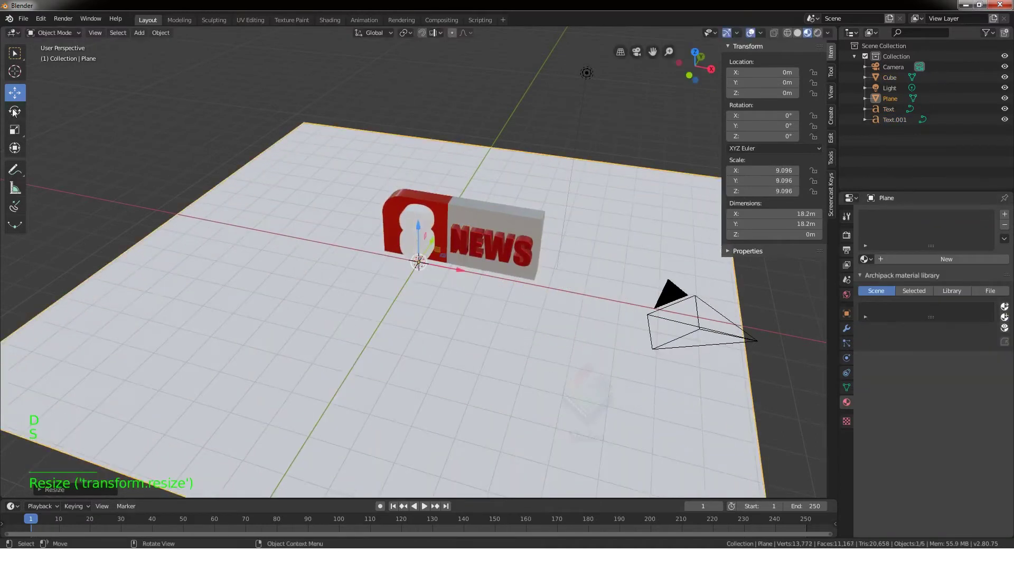
pyautogui.scroll(-3)
pyautogui.press('s')
pyautogui.middleClick(523, 268)
pyautogui.scroll(-3)
# Import BG.png as an image plane, move it behind the logo, scale it up and raise it
pyautogui.press('shift+a')
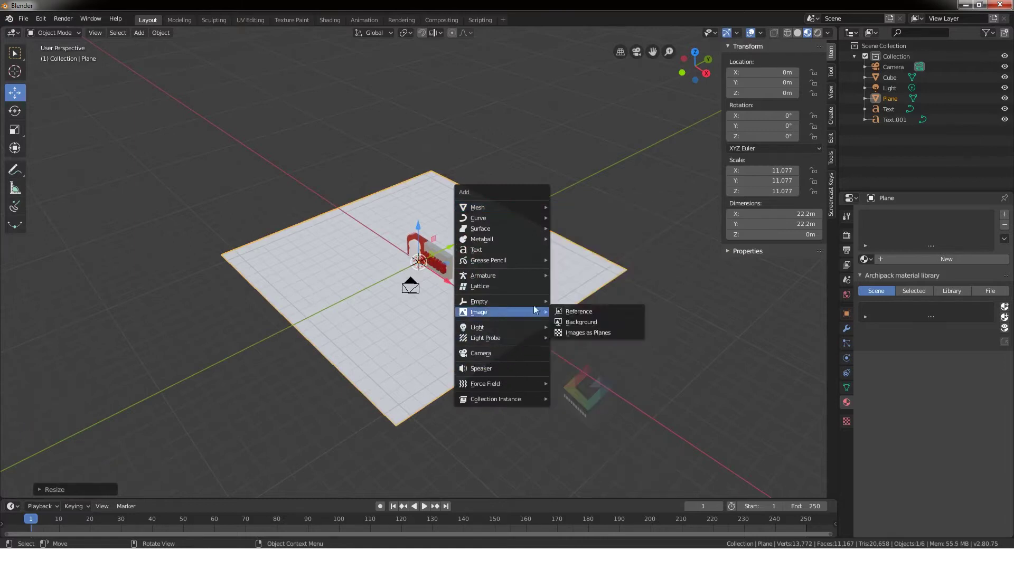
pyautogui.click(49, 273)
pyautogui.click(118, 36)
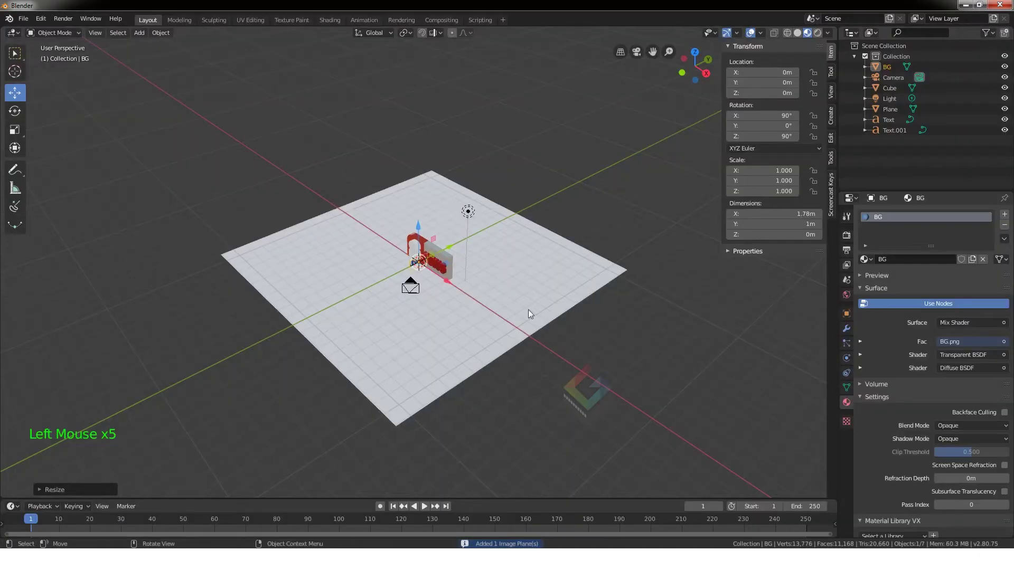
pyautogui.click(454, 250)
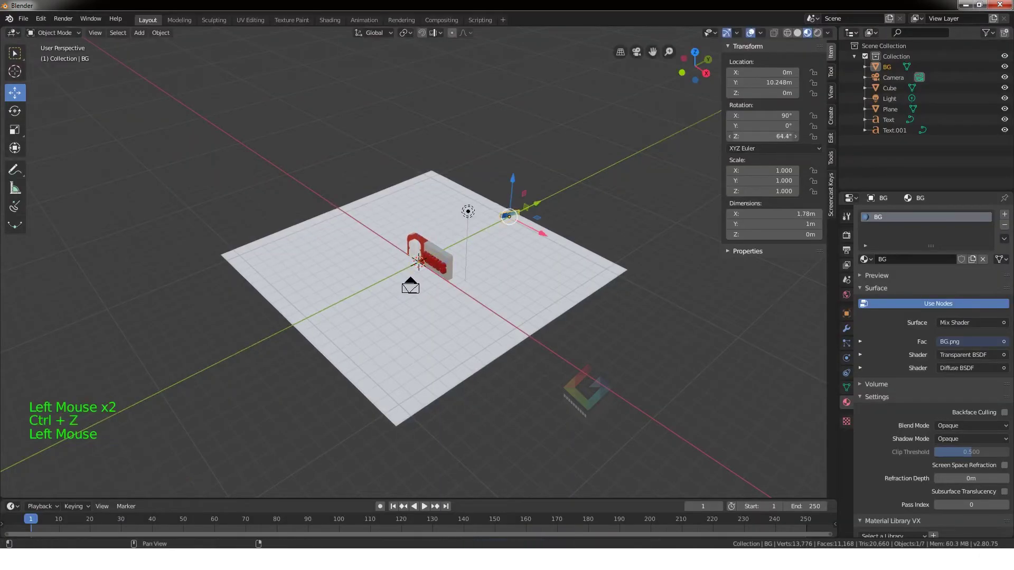
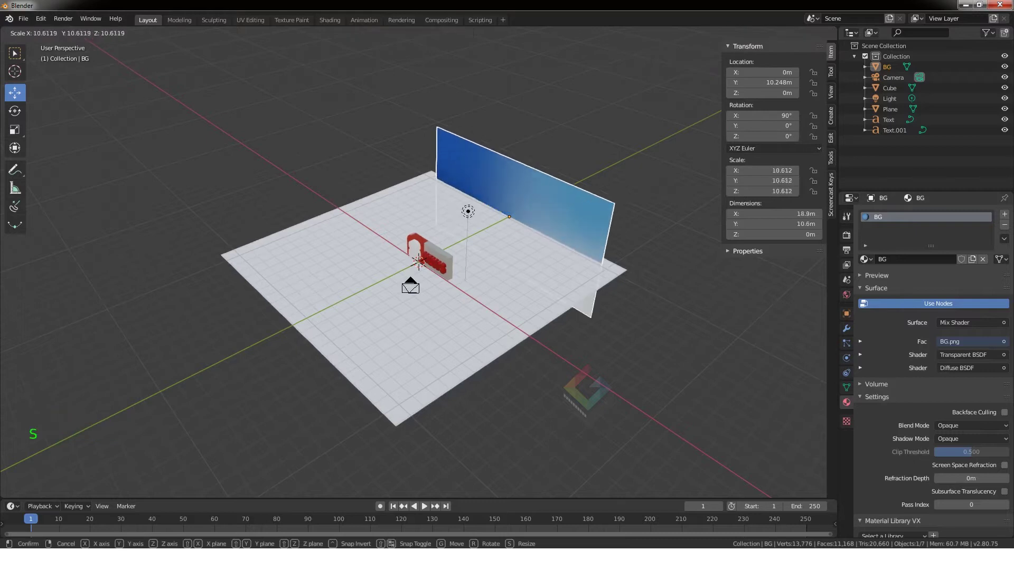
pyautogui.click(515, 173)
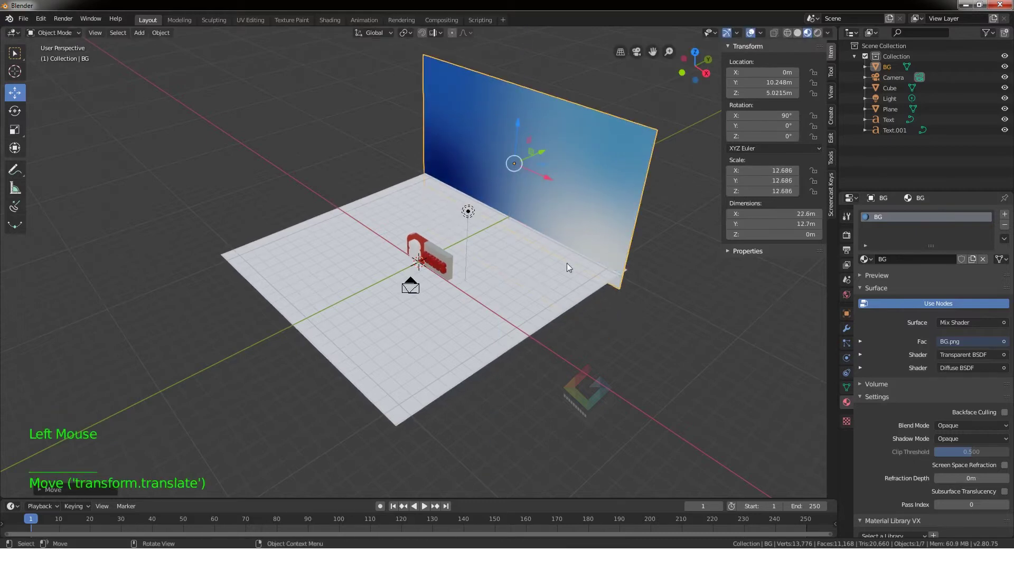
pyautogui.press('s')
pyautogui.press('shift+a')
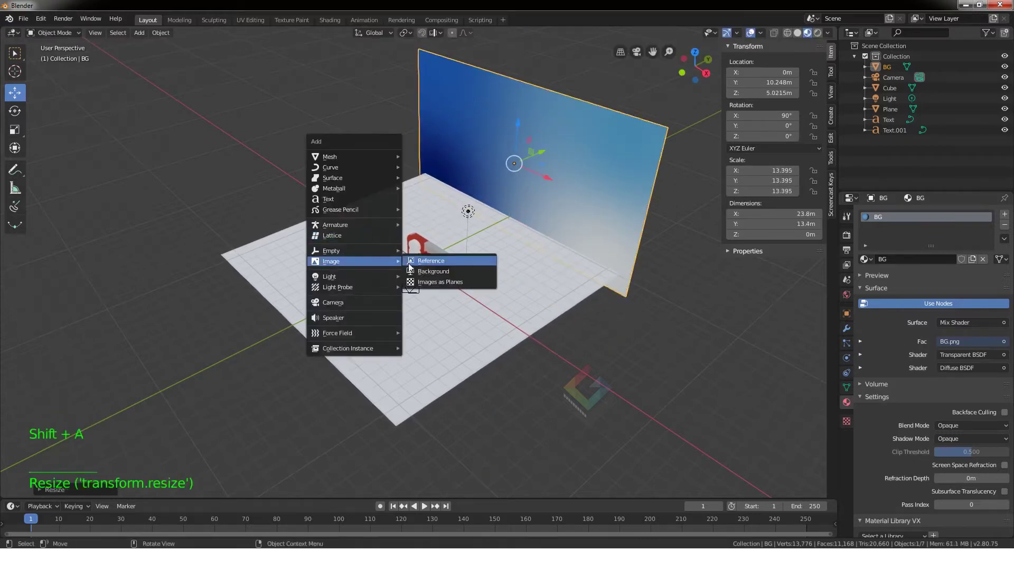
# Bring in the earth_ver2 video backdrop as an image plane and scale it up
pyautogui.click(423, 118)
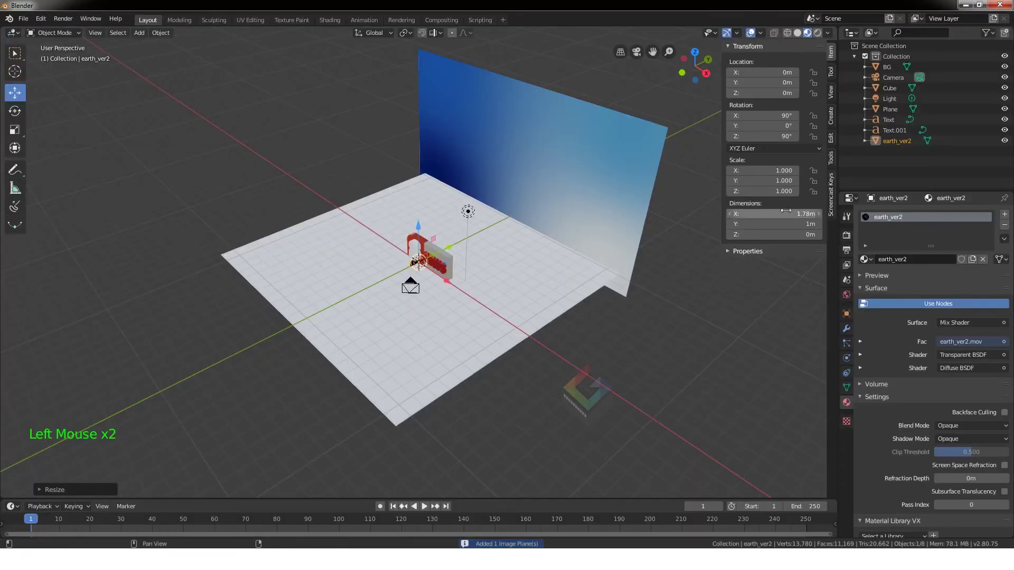
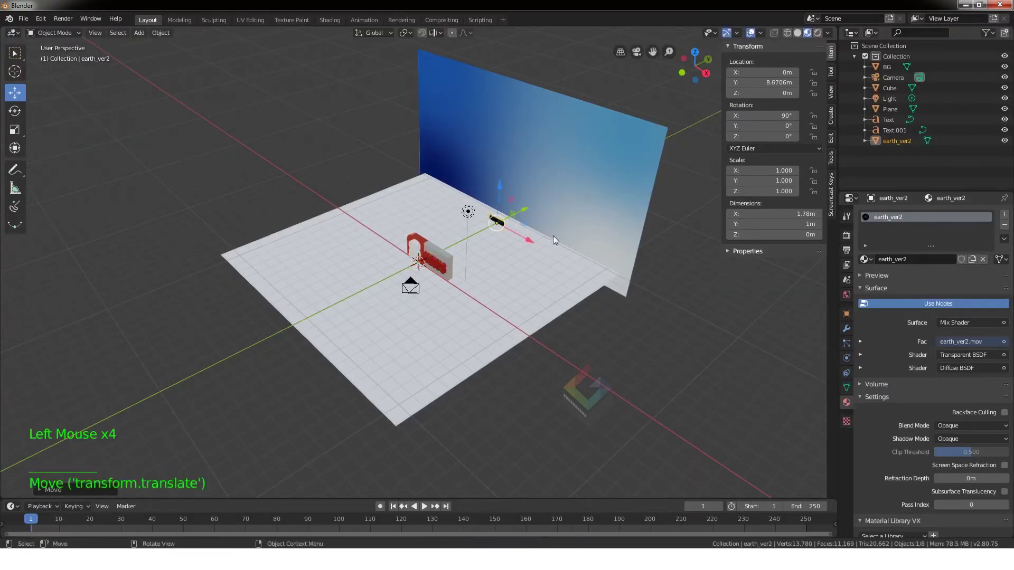
pyautogui.click(978, 432)
pyautogui.press('s')
pyautogui.click(506, 189)
# Set the earth material's Blend Mode to Additive with Show Backface
pyautogui.click(823, 36)
pyautogui.click(975, 428)
pyautogui.press('s')
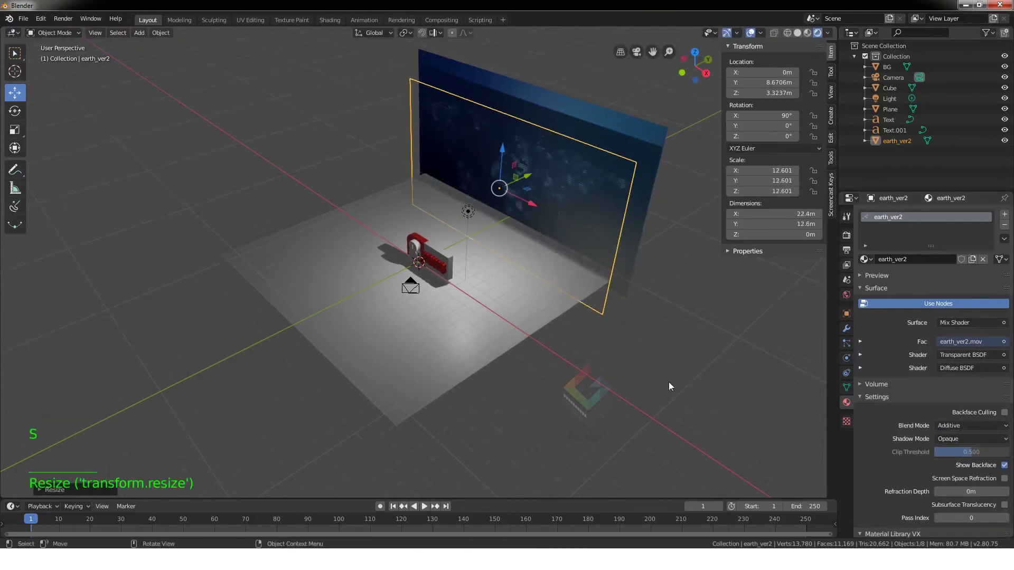
# Import Grid connected.png as a new plane via File > Import > Images as Planes
pyautogui.middleClick(645, 373)
pyautogui.scroll(3)
pyautogui.middleClick(578, 350)
pyautogui.click(389, 133)
pyautogui.press('s')
pyautogui.click(421, 220)
pyautogui.click(363, 177)
pyautogui.middleClick(546, 339)
pyautogui.scroll(-3)
pyautogui.click(359, 309)
pyautogui.press('shift+a')
pyautogui.click(496, 116)
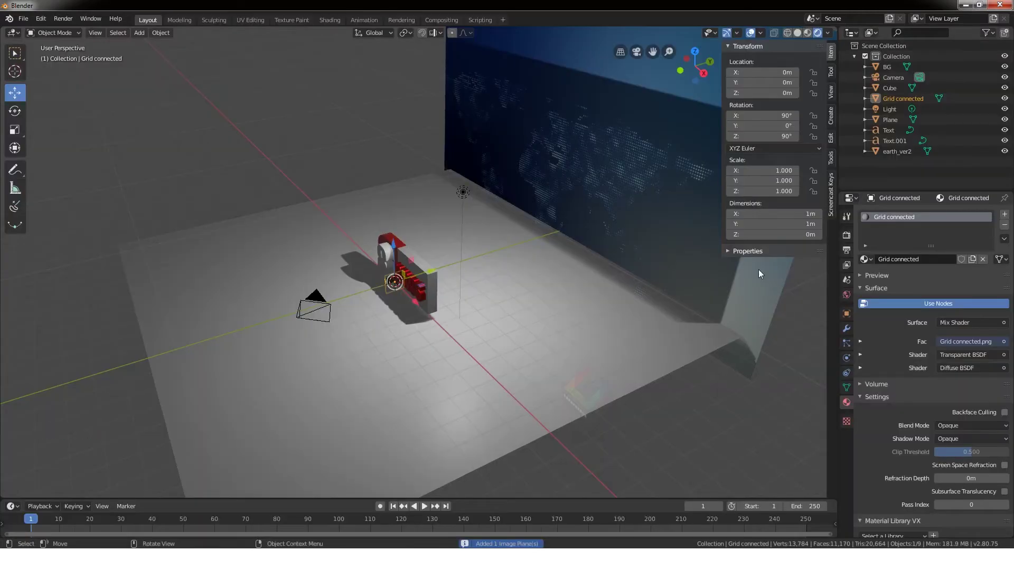
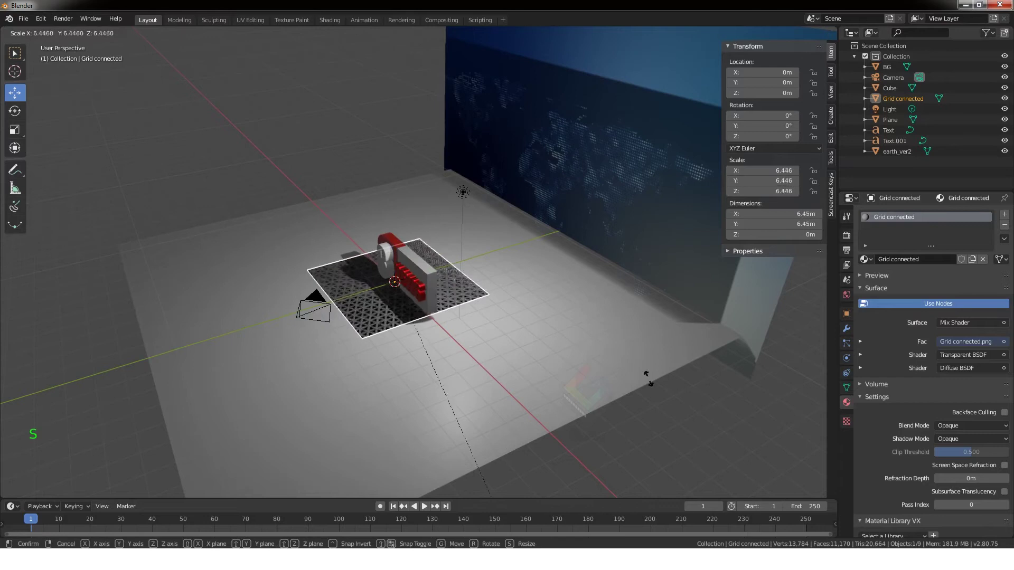
# Zero the grid plane's rotation, scale and raise it, and set Blend Mode to Alpha Hashed
pyautogui.click(970, 432)
pyautogui.scroll(3)
pyautogui.click(386, 261)
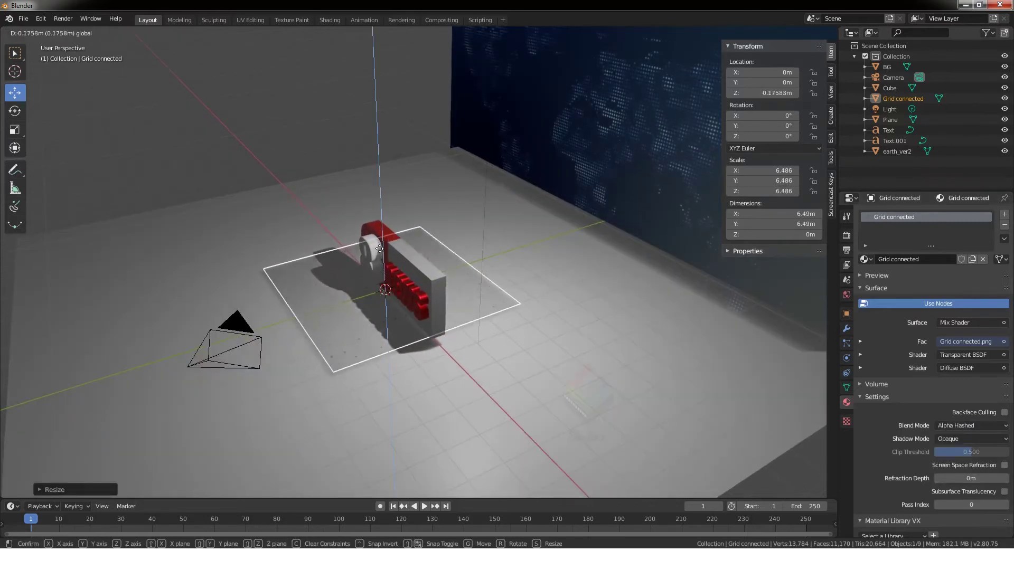
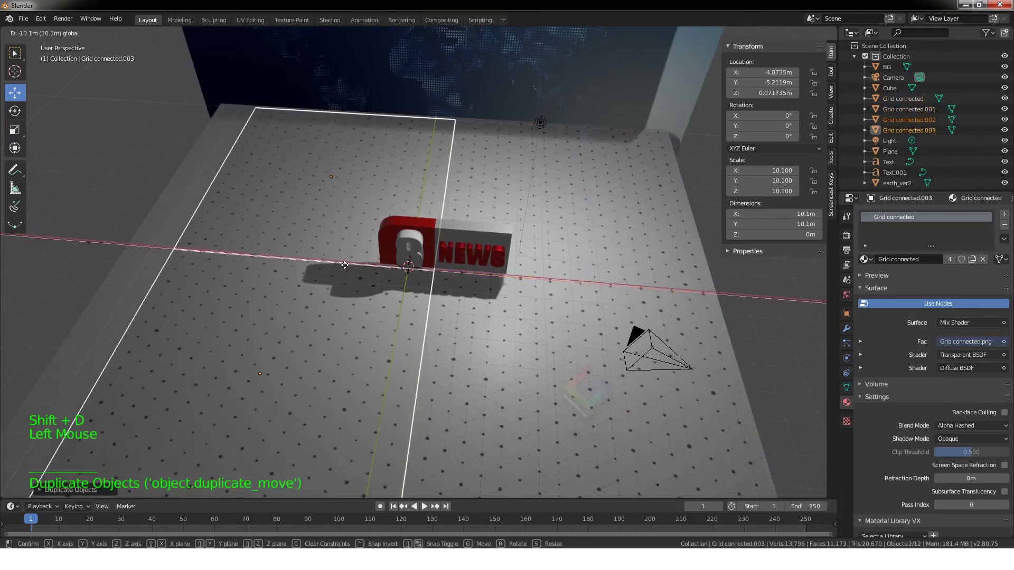
# Duplicate the grid plane with Shift+D to tile six copies across the studio floor
pyautogui.press('shift+d')
pyautogui.click(346, 263)
pyautogui.click(103, 240)
# Orbit the view toward the 8 NEWS logo ready to frame the camera
pyautogui.middleClick(532, 377)
pyautogui.scroll(3)
pyautogui.middleClick(448, 333)
pyautogui.scroll(-3)
pyautogui.scroll(3)
pyautogui.middleClick(480, 331)
# Look through the camera, select it and move it to frame the 8 NEWS logo
pyautogui.press('ctrl+alt+KP_0')
pyautogui.click(444, 149)
pyautogui.press('g')
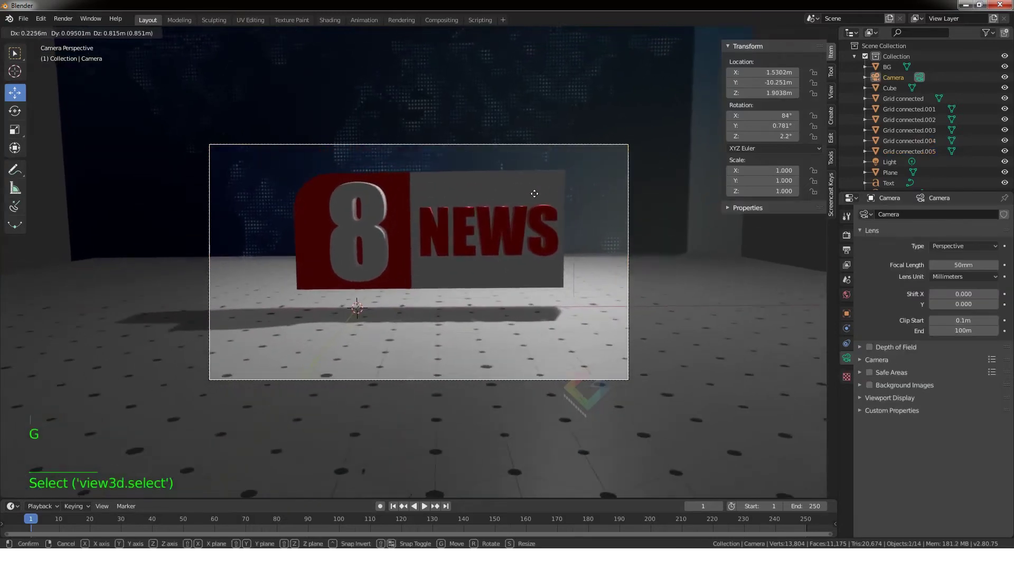
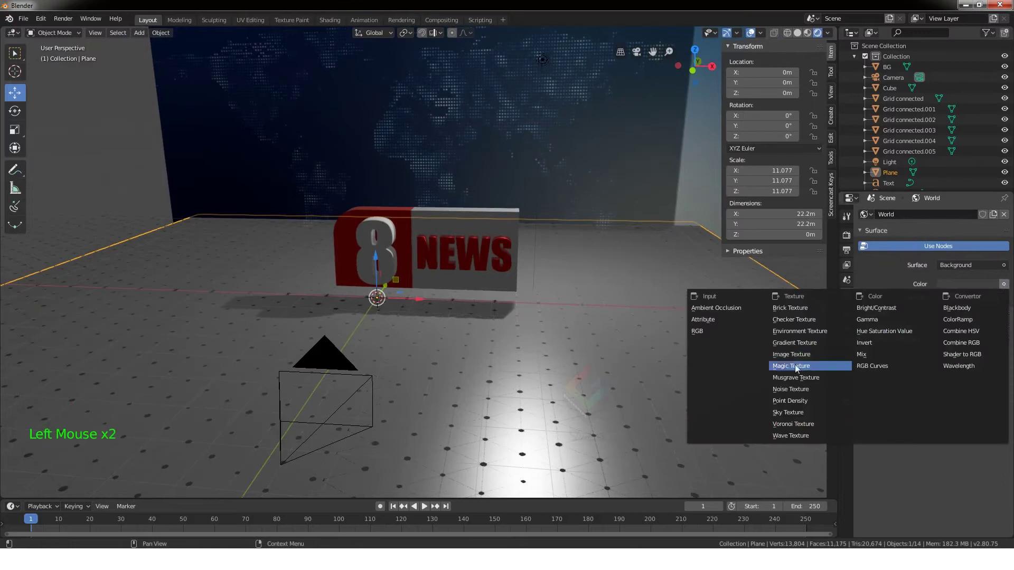
# Set World Color to an Environment Texture using BackLight_2K_17.jpg
pyautogui.click(829, 336)
pyautogui.click(998, 297)
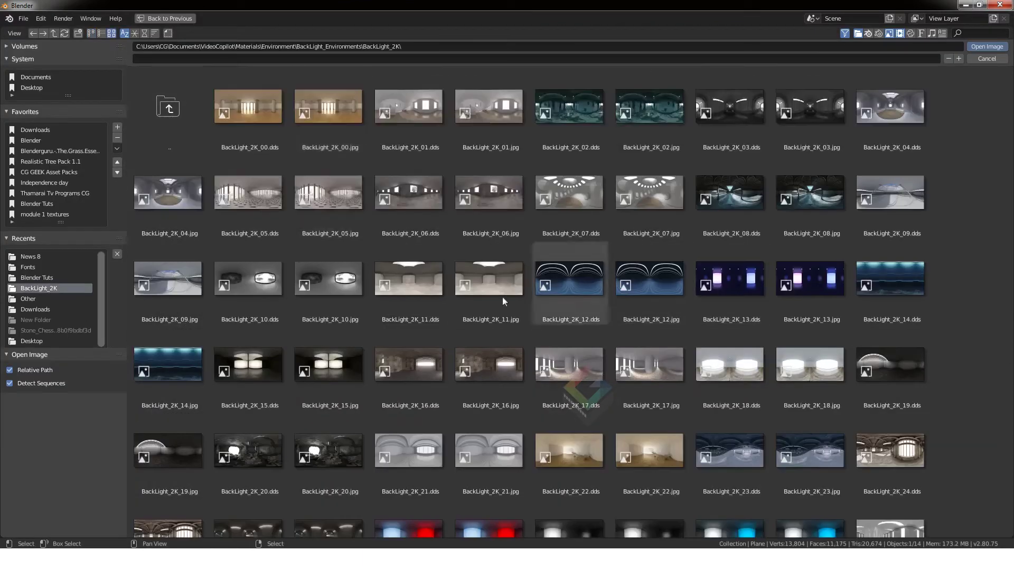
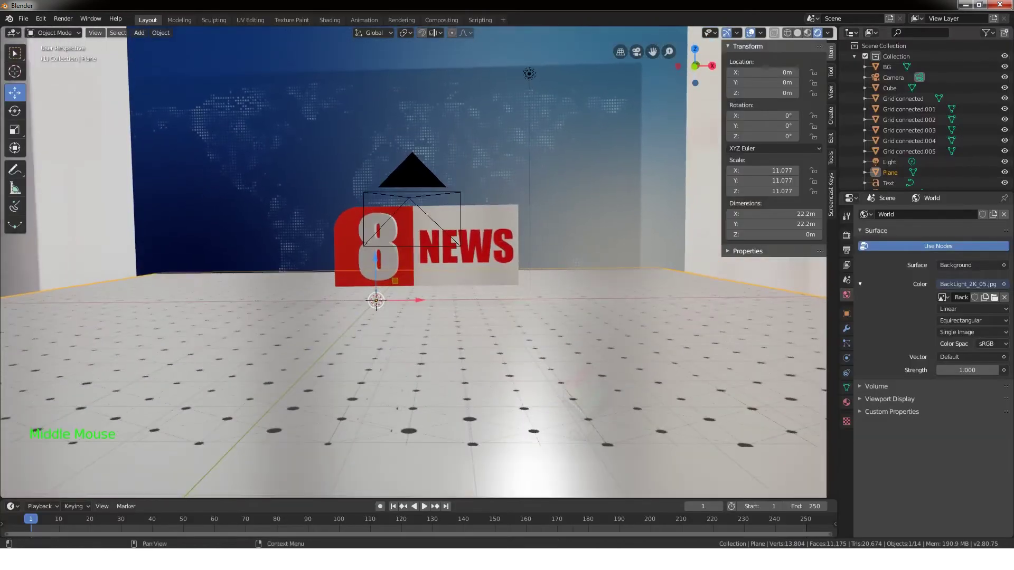
pyautogui.click(999, 300)
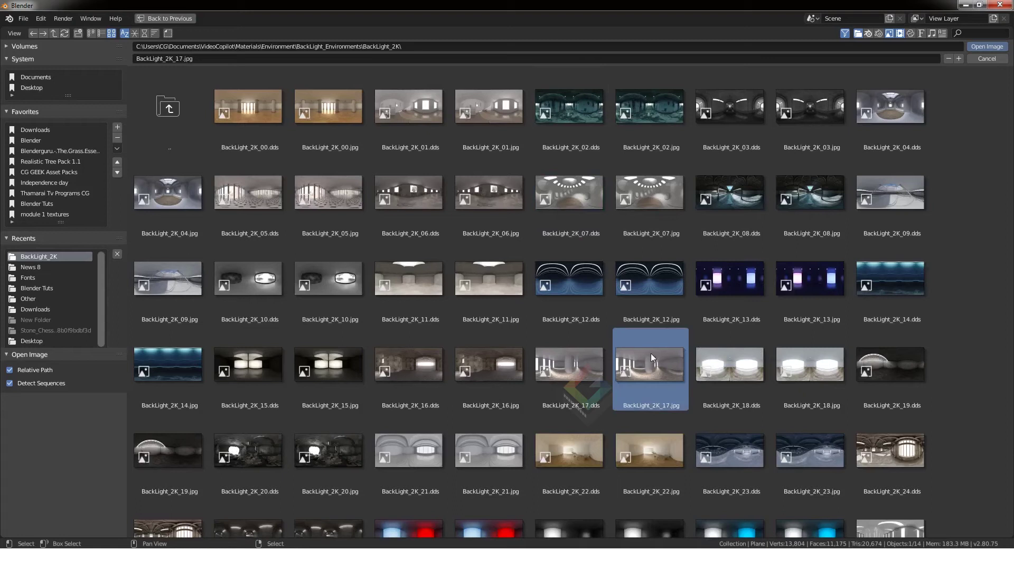
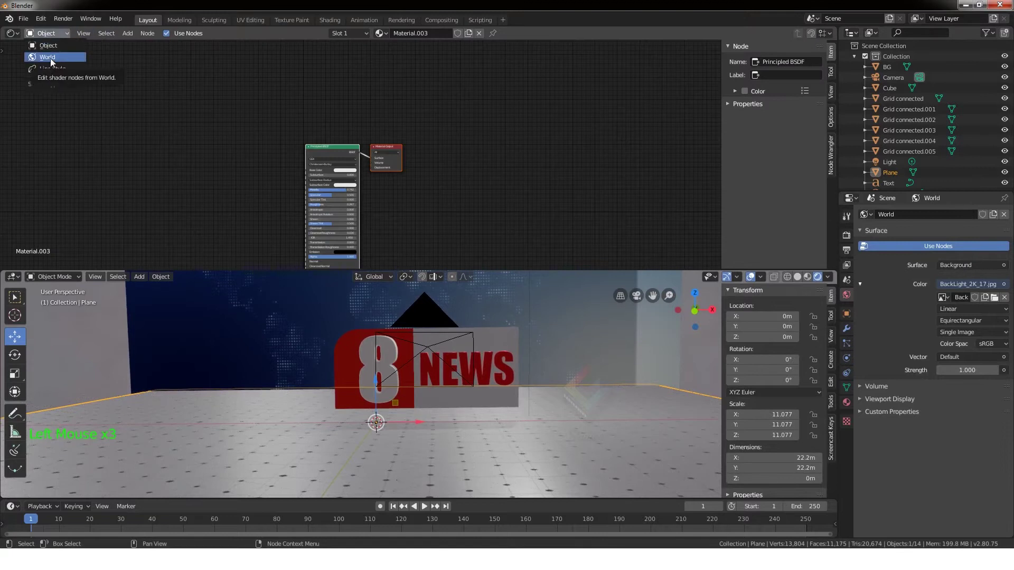
# Add a Mapping setup to the world environment image with rotation 3.4/11.3/43.7 and strength 1.2
pyautogui.scroll(3)
pyautogui.press('ctrl+t')
pyautogui.press('ctrl+z')
pyautogui.click(507, 213)
pyautogui.click(325, 141)
pyautogui.press('ctrl+t')
pyautogui.scroll(3)
pyautogui.middleClick(189, 199)
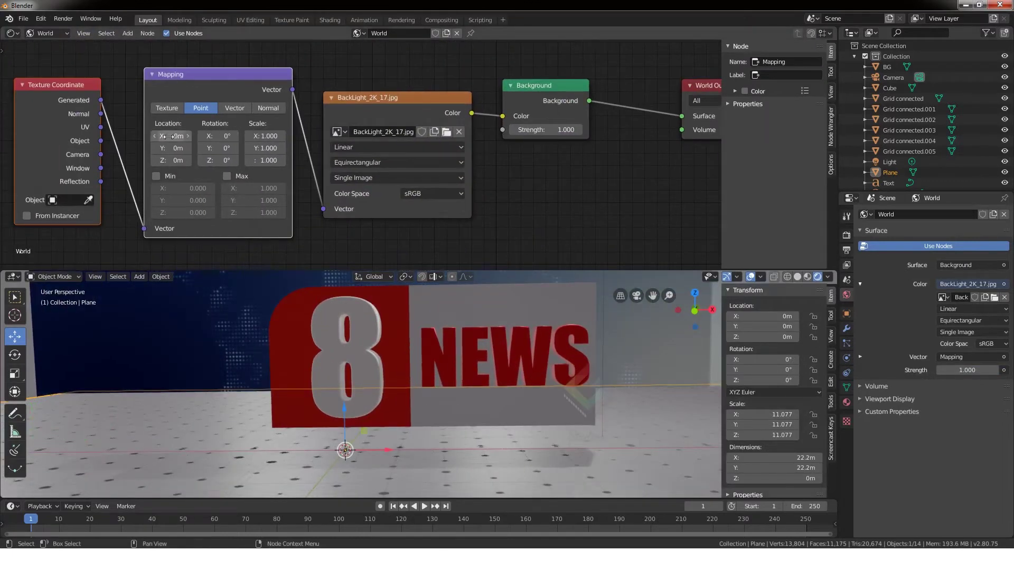
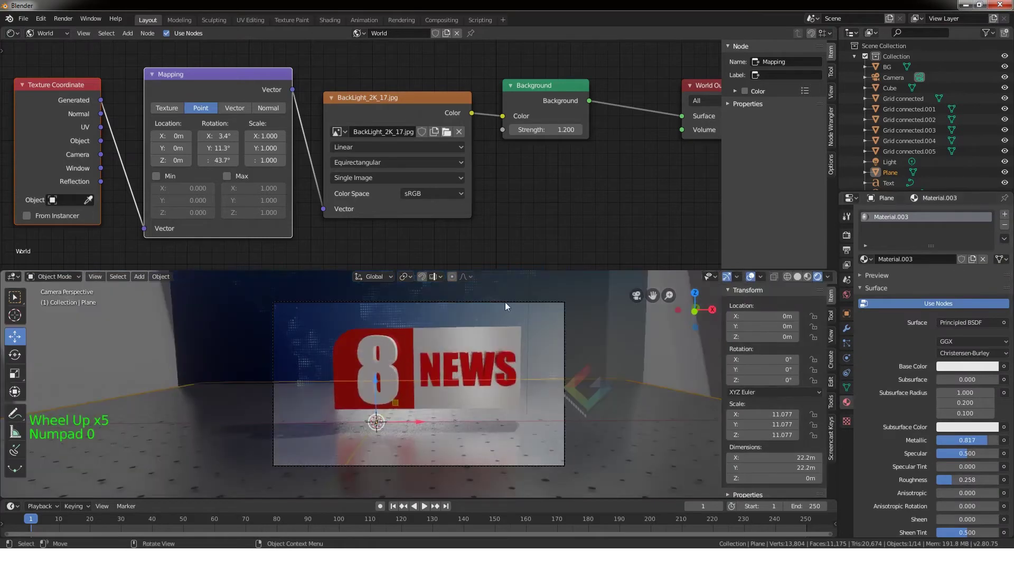
# Select the camera and fine-tune its location in the scene
pyautogui.click(899, 81)
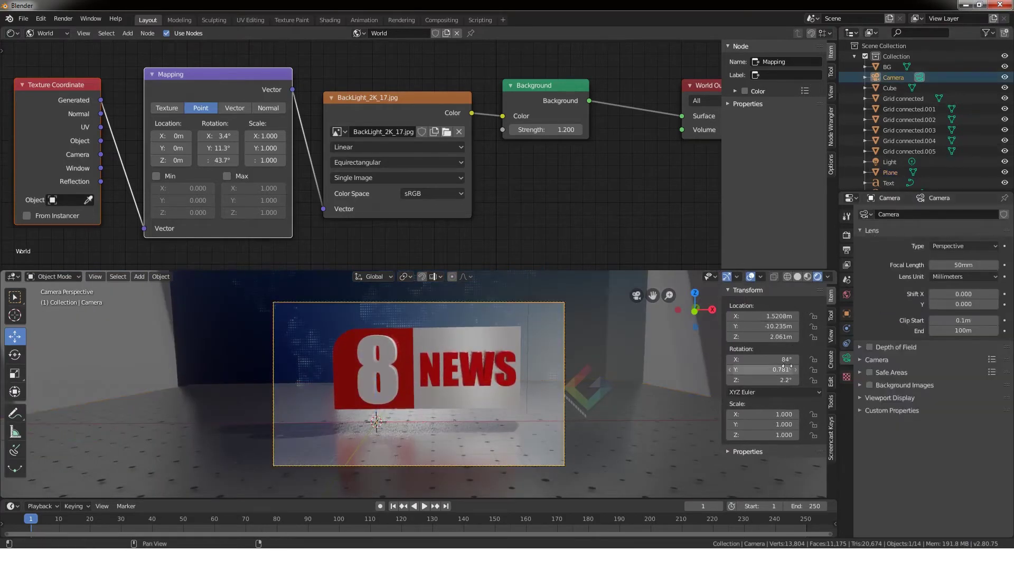
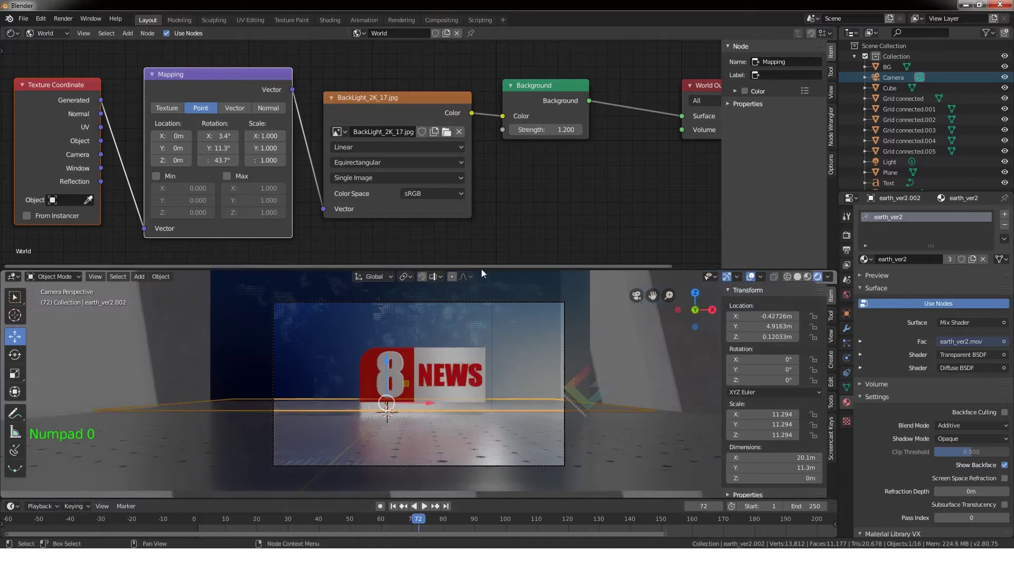
pyautogui.rightClick(607, 273)
# Review the scene and viewport before adding the new strip object
pyautogui.scroll(3)
pyautogui.click(227, 128)
pyautogui.scroll(-3)
pyautogui.click(366, 98)
pyautogui.click(396, 149)
pyautogui.click(466, 248)
pyautogui.scroll(3)
pyautogui.scroll(-3)
# Add a plane scaled to a thin strip (X 0.089, Y 9.634), raise it above the logo and start its emission material
pyautogui.press('shift+a')
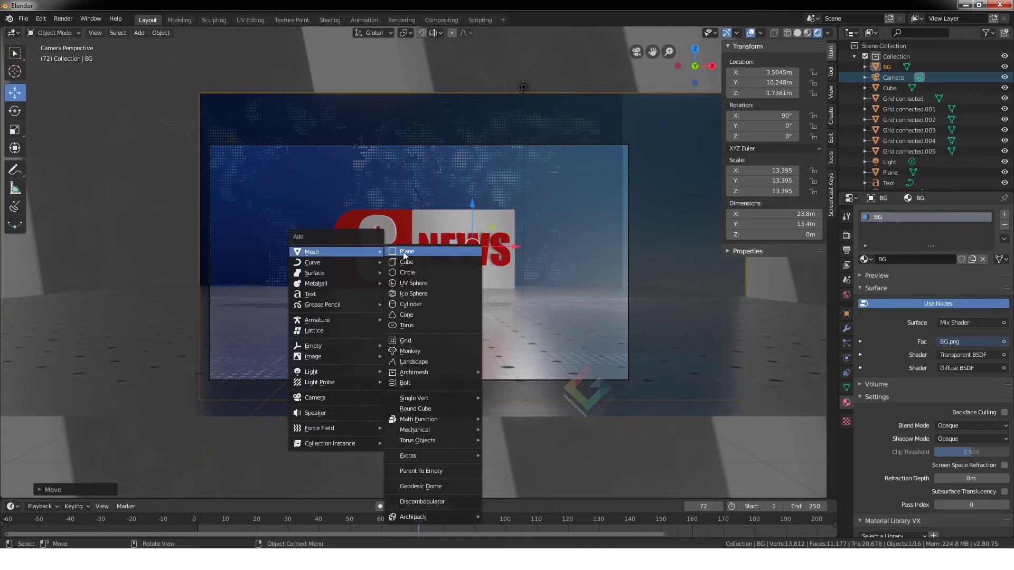
pyautogui.click(380, 238)
pyautogui.middleClick(414, 261)
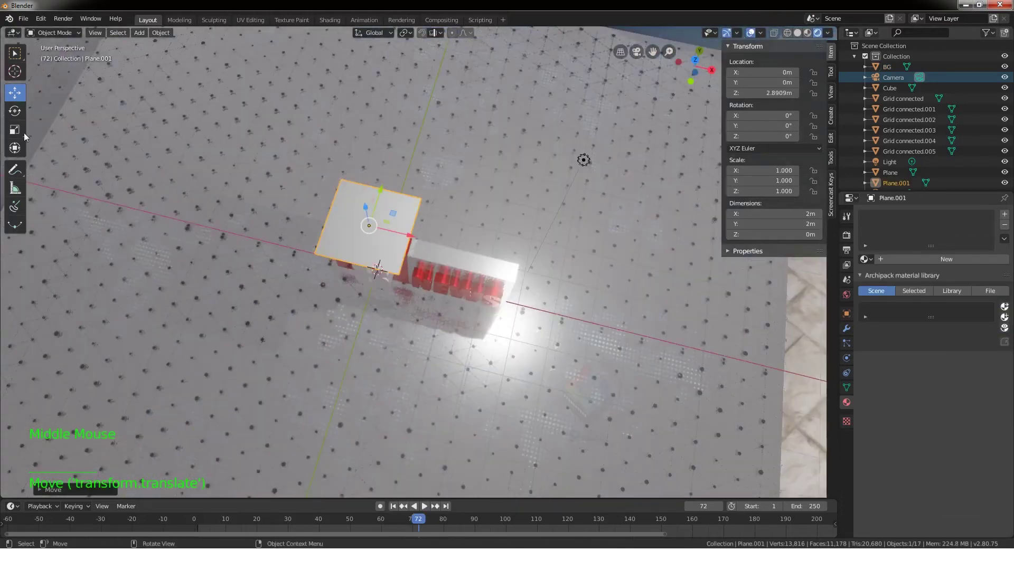
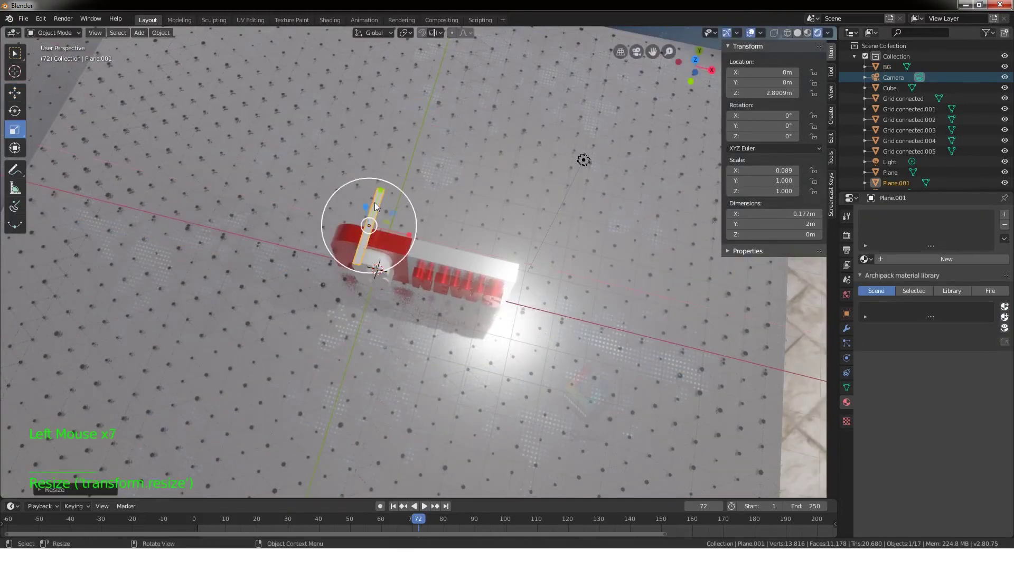
pyautogui.click(385, 200)
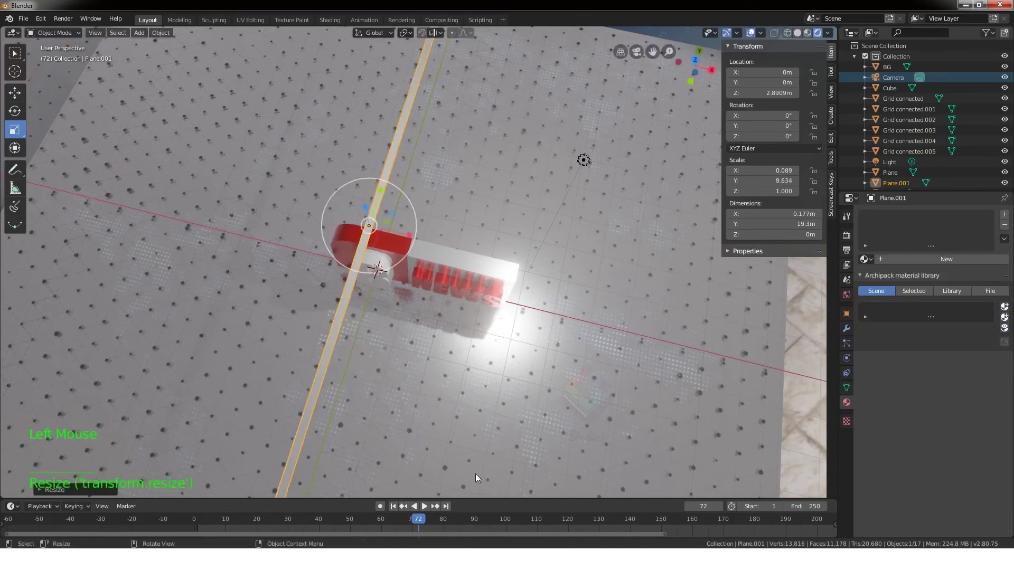
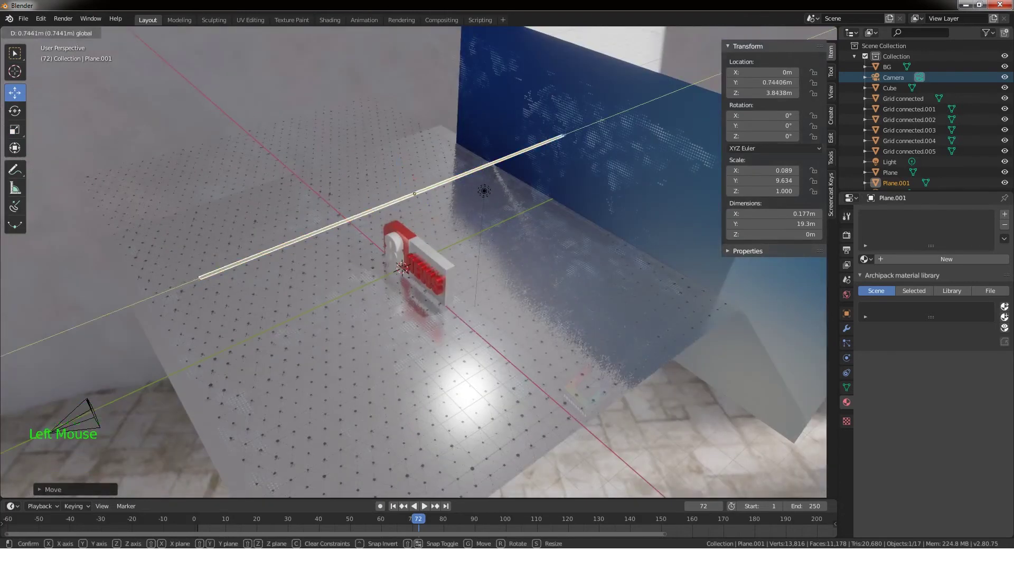
pyautogui.click(949, 267)
pyautogui.click(982, 328)
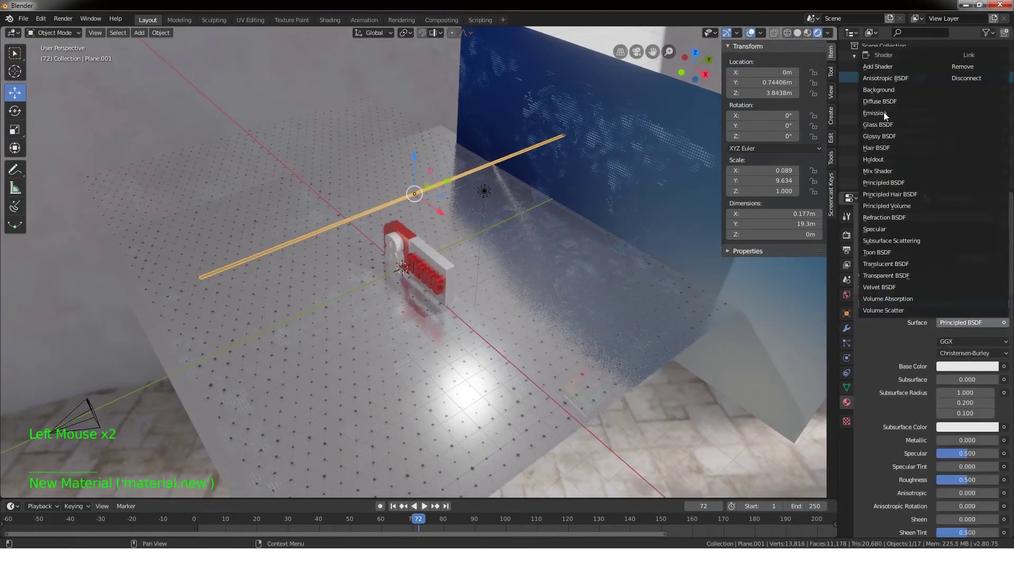